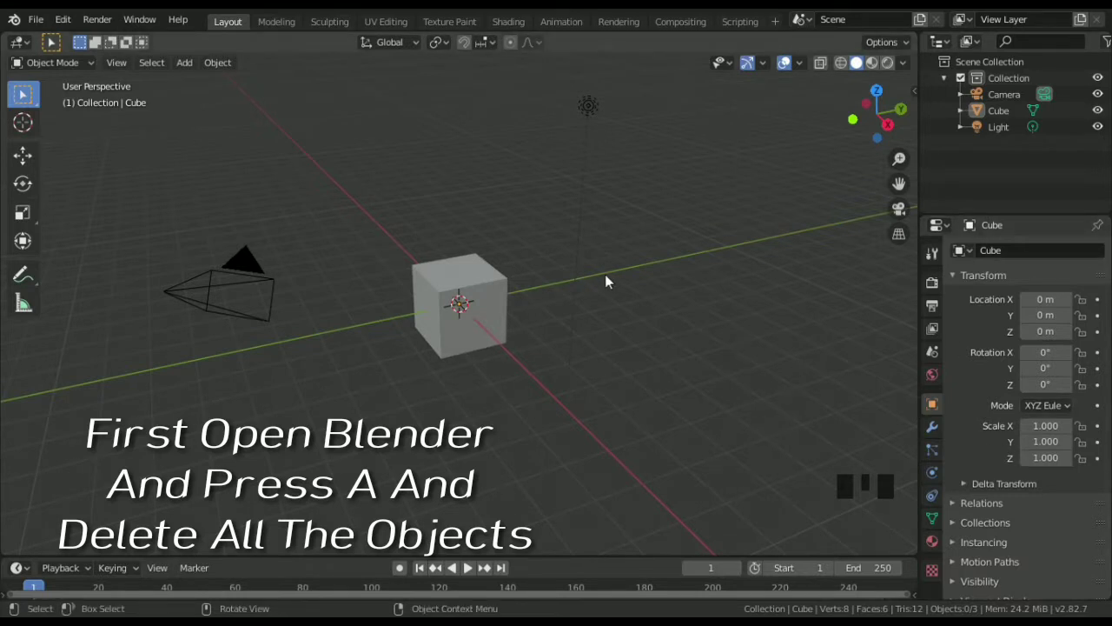
- Select everything and delete the default cube, camera and light
{"action": "key", "text": "a"}
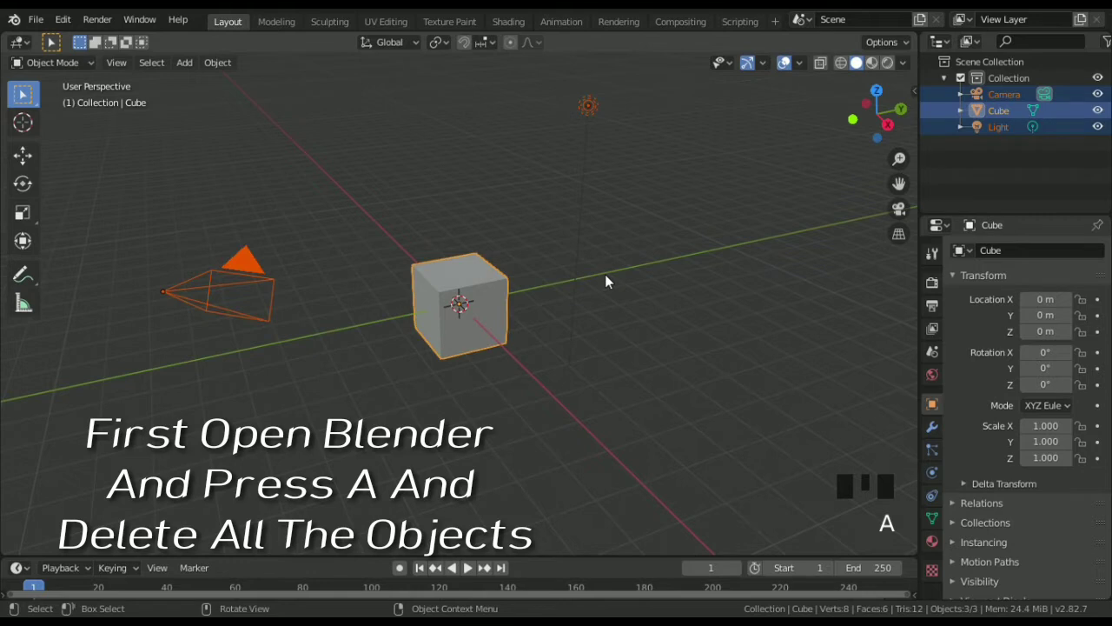
{"action": "key", "text": "Delete"}
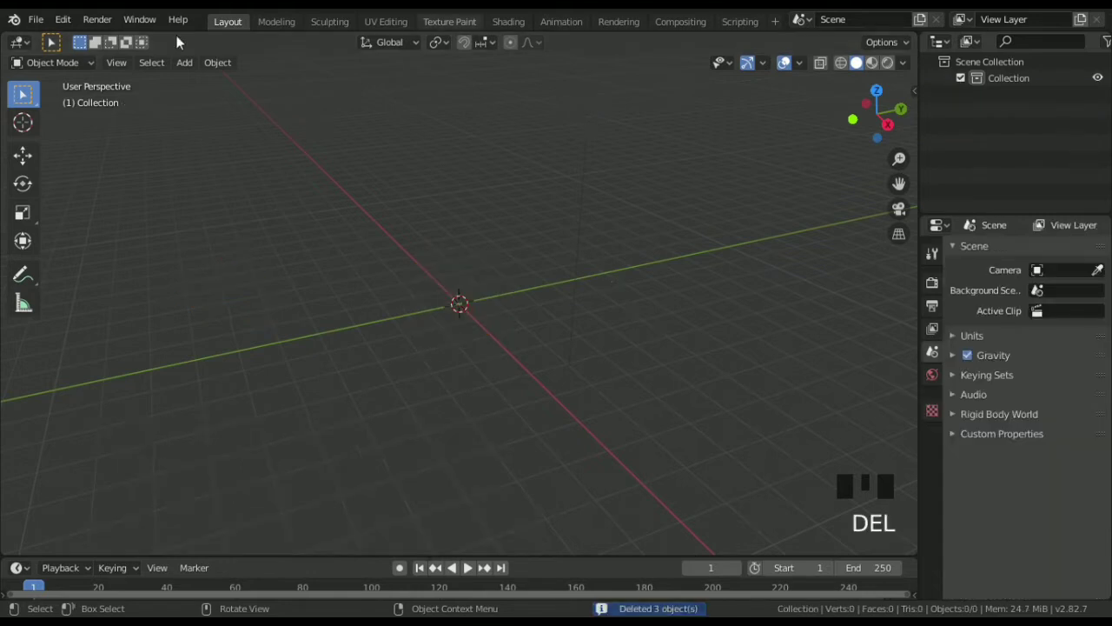
- Add a plane at the origin and scale it up to about 4.45 times its size
{"action": "left_click_drag", "start_coordinate": [189, 71], "coordinate": [494, 301]}
{"action": "key", "text": "s"}
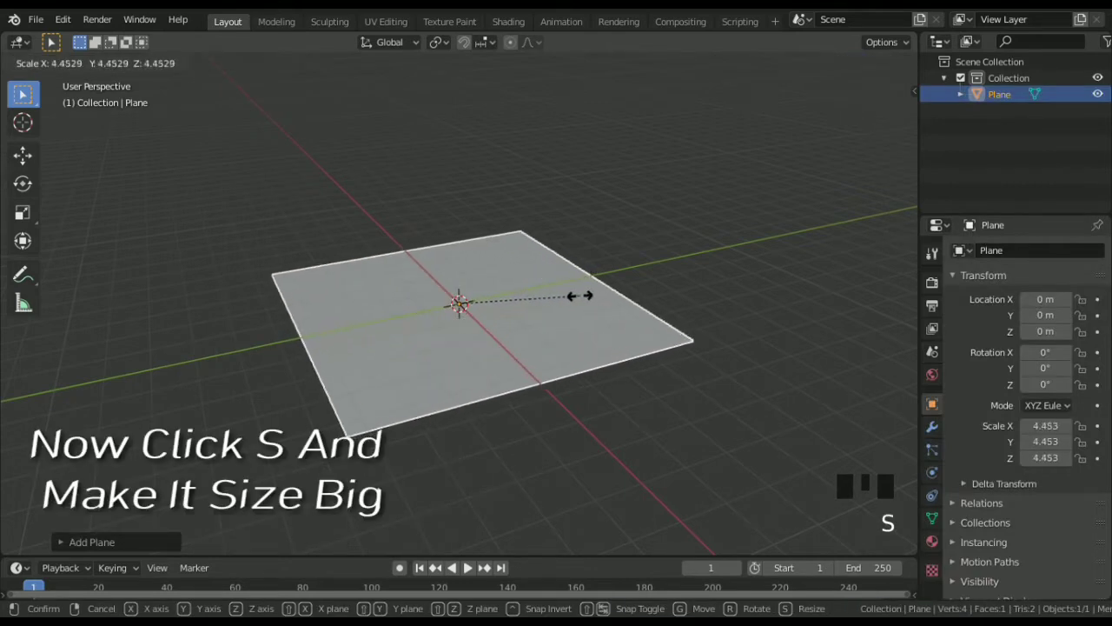
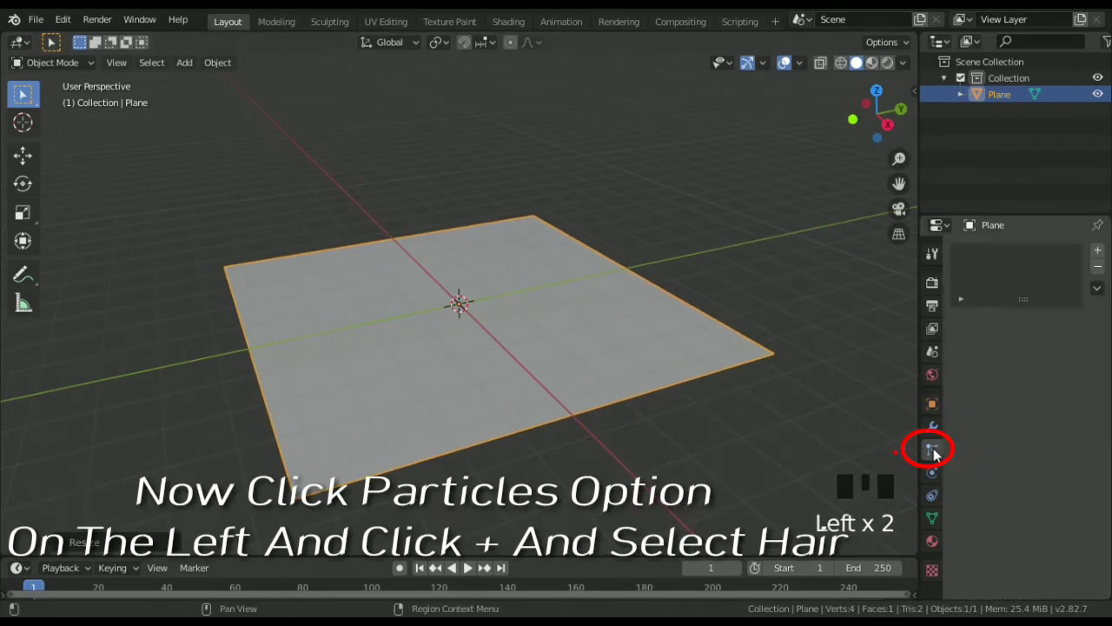
- Give the plane a particle system and switch it to Hair strands
{"action": "left_click", "coordinate": [1103, 252]}
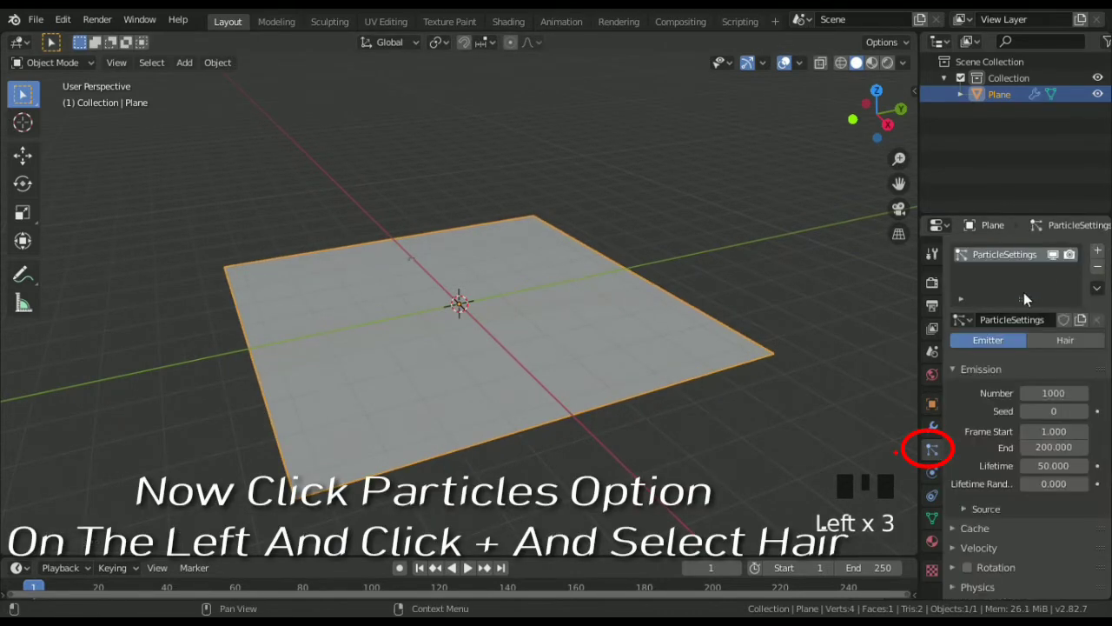
{"action": "left_click", "coordinate": [1047, 340]}
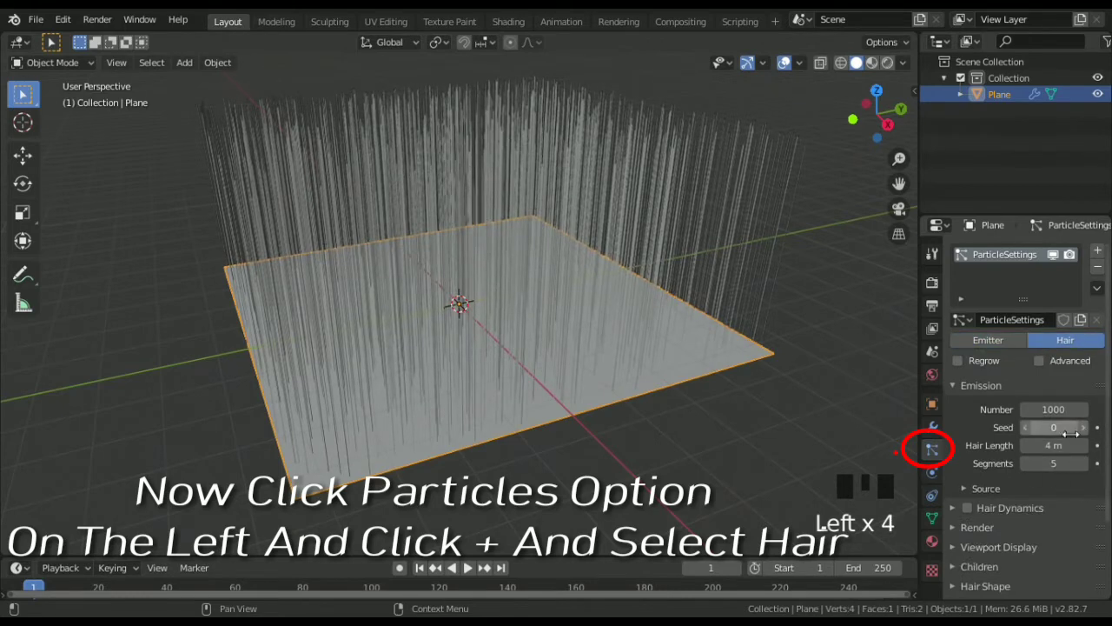
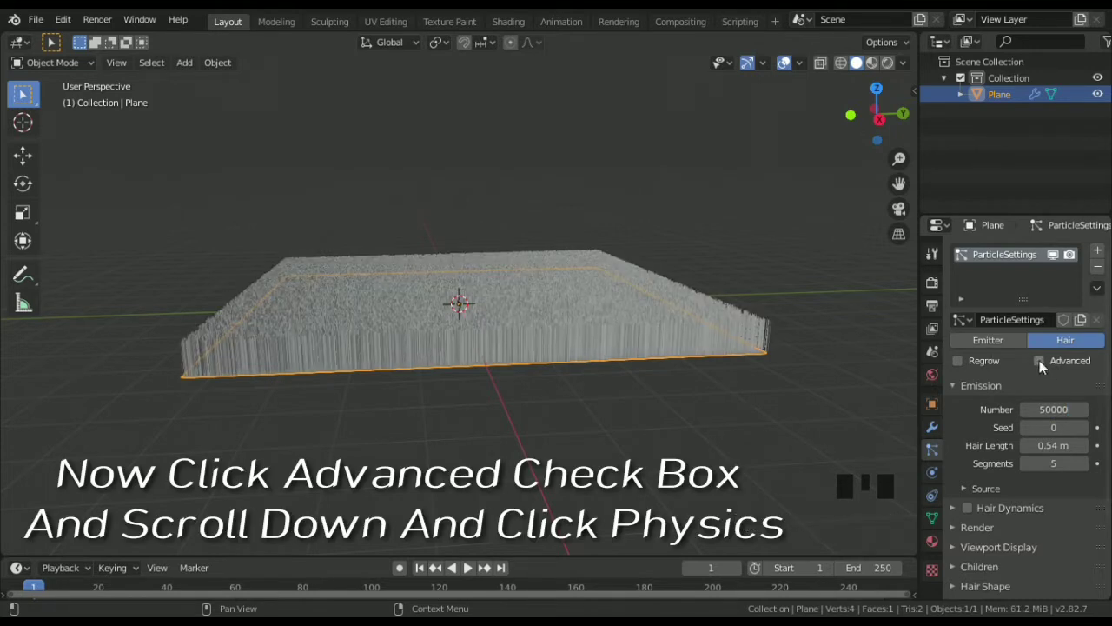
- Enable the Advanced hair settings to spread and randomise the strands
{"action": "left_click", "coordinate": [995, 259]}
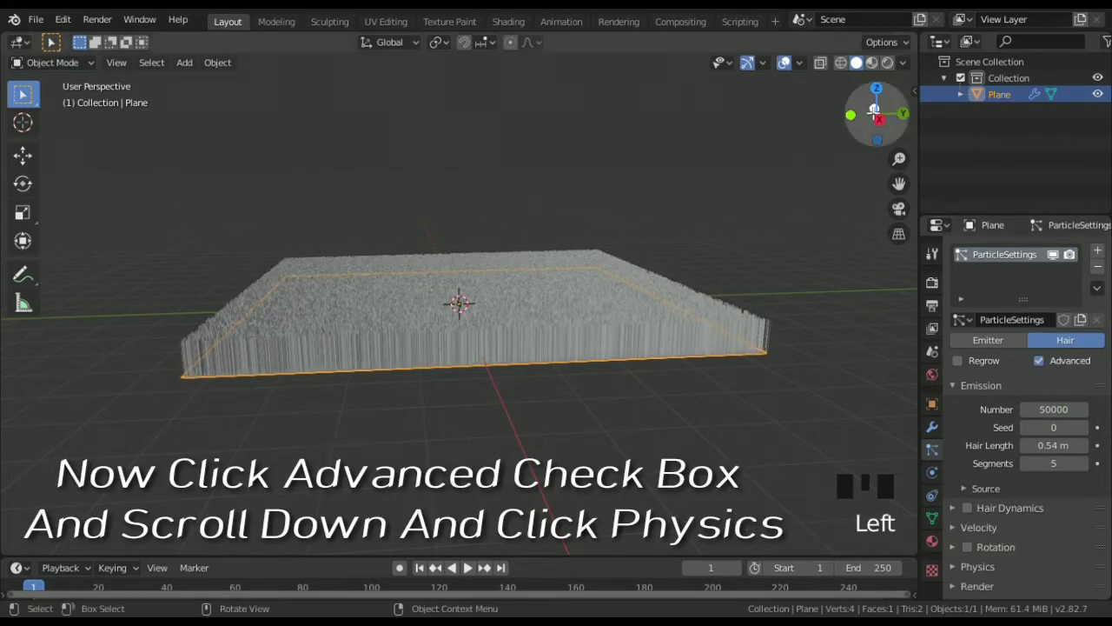
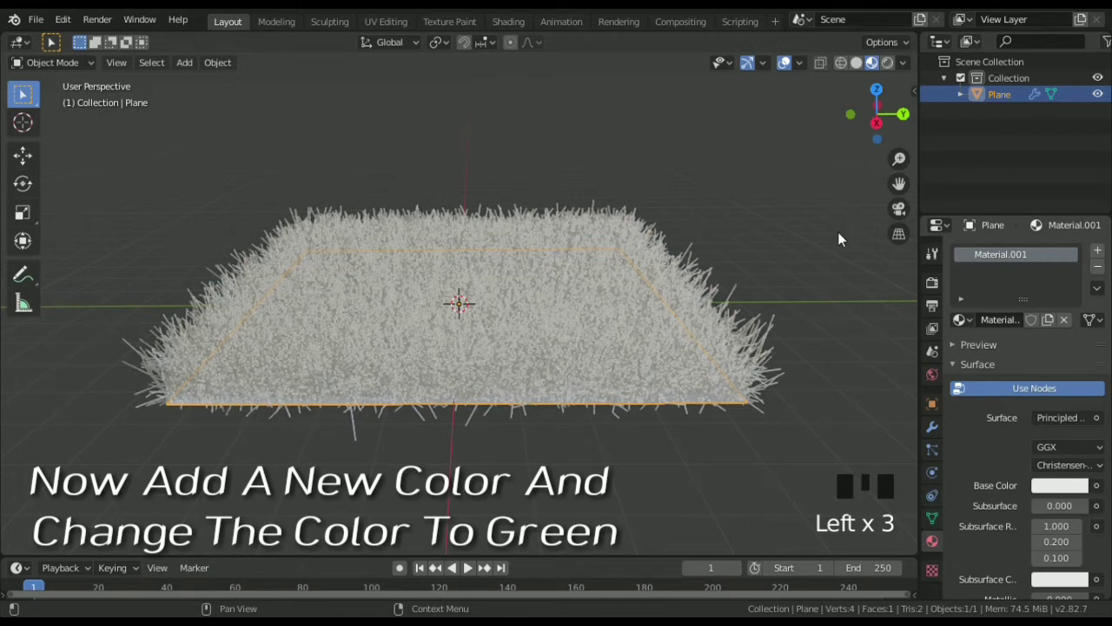
- Show material shading and start picking a bright green base colour for the grass
{"action": "left_click", "coordinate": [1061, 491]}
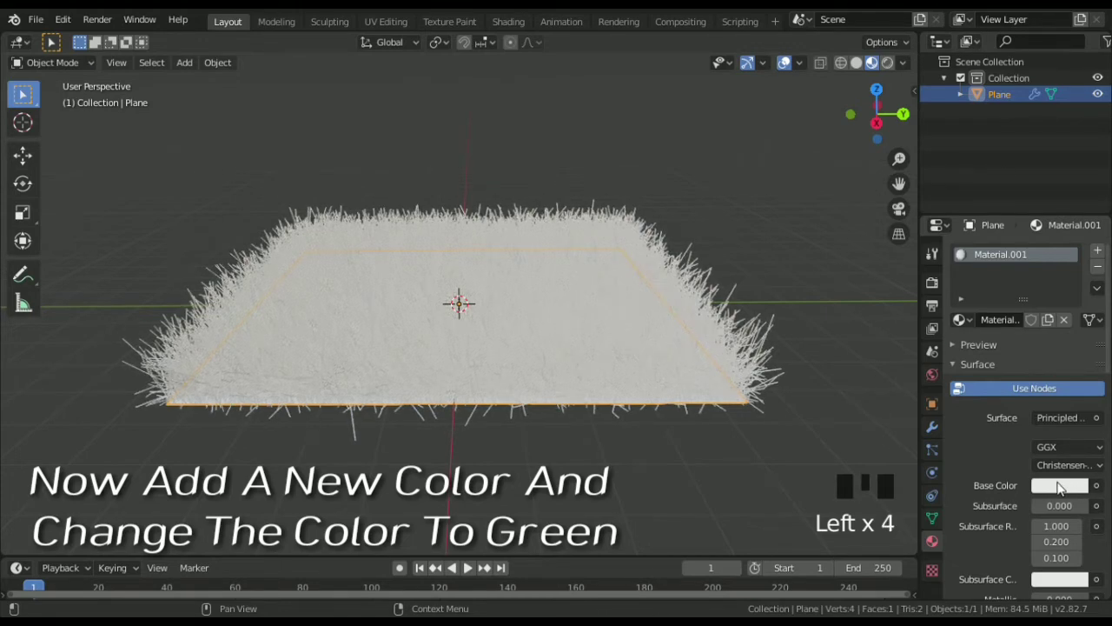
{"action": "left_click", "coordinate": [1059, 491]}
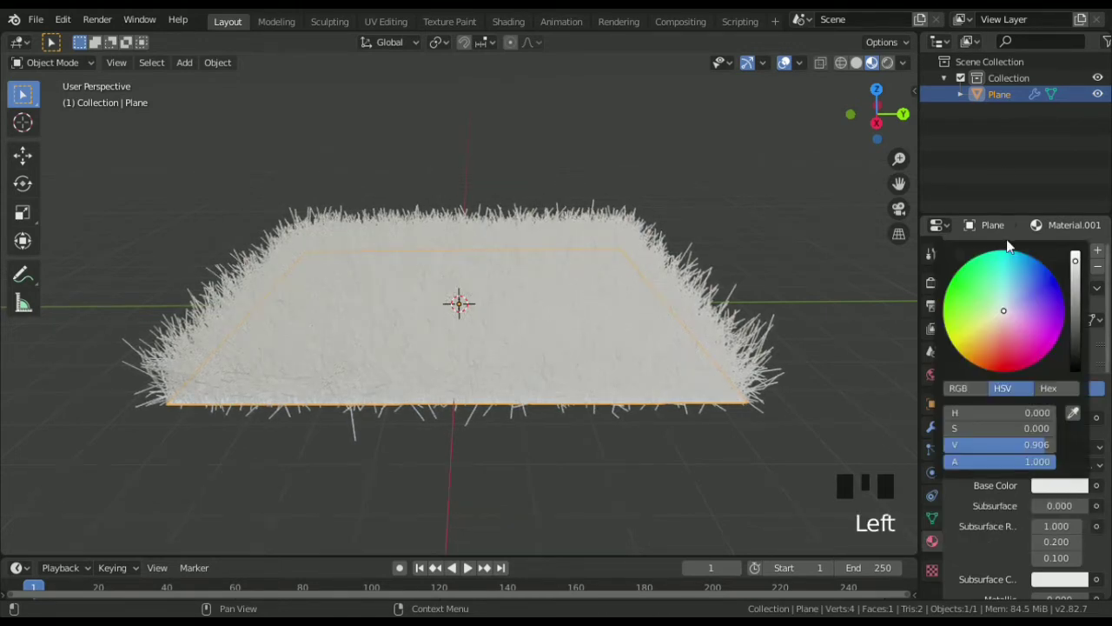
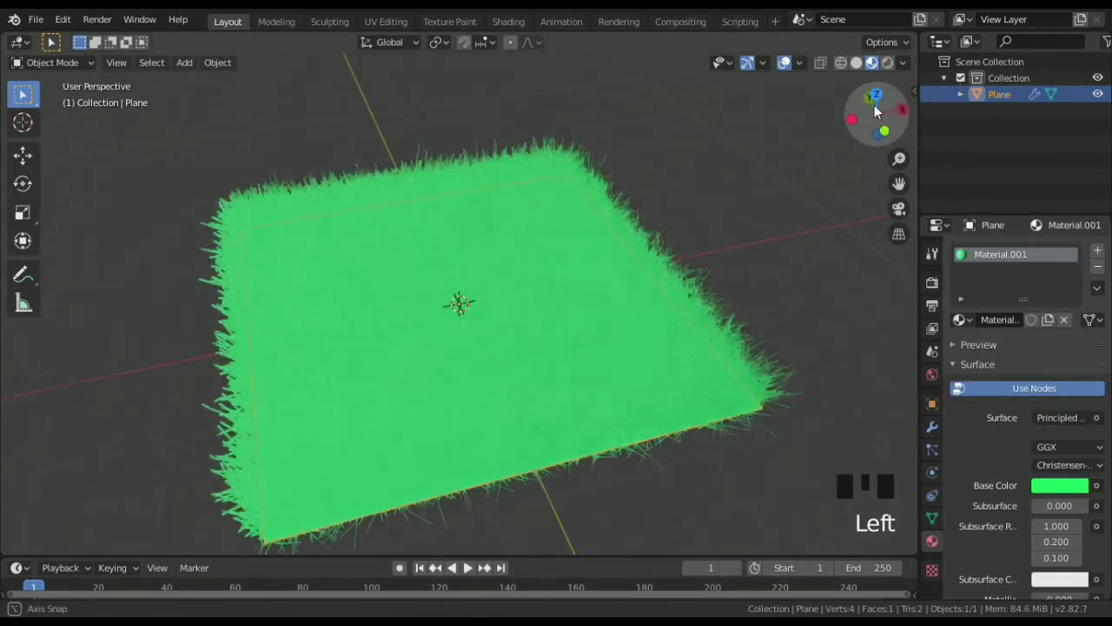
- Rescale the grass plane slightly before adding the ground plane
{"action": "key", "text": "s"}
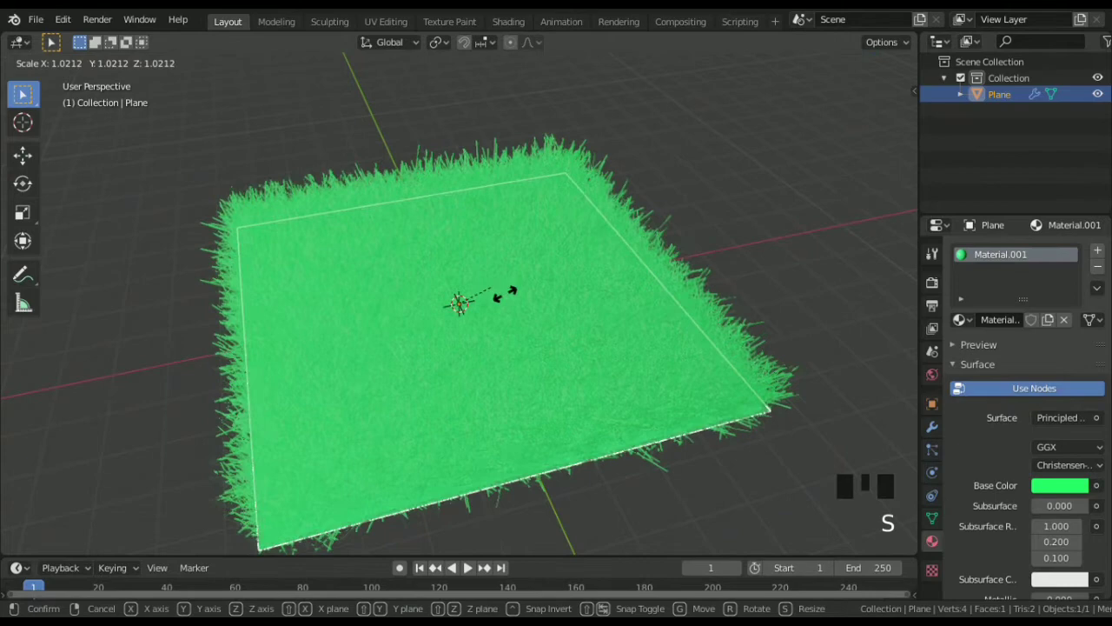
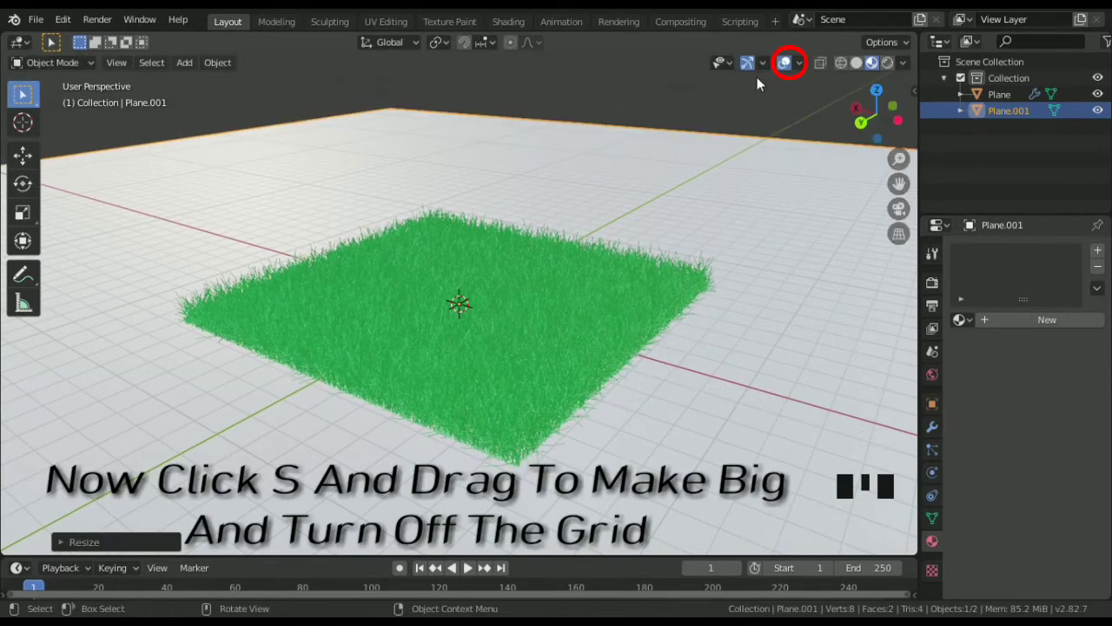
- Turn off the viewport overlays so the grid disappears behind the grass
{"action": "left_click", "coordinate": [791, 66]}
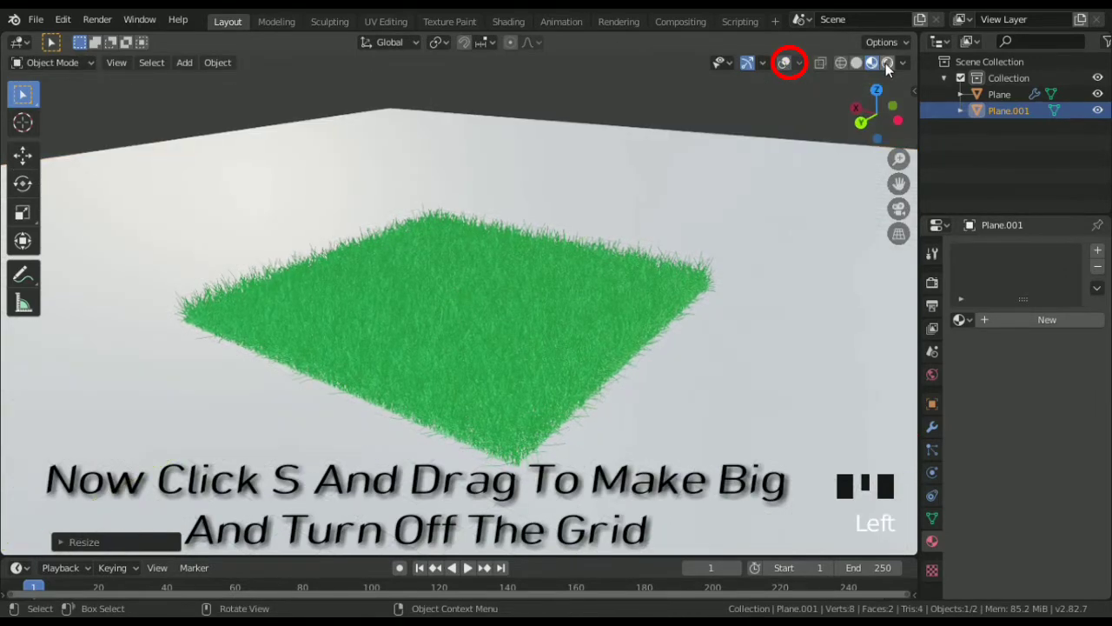
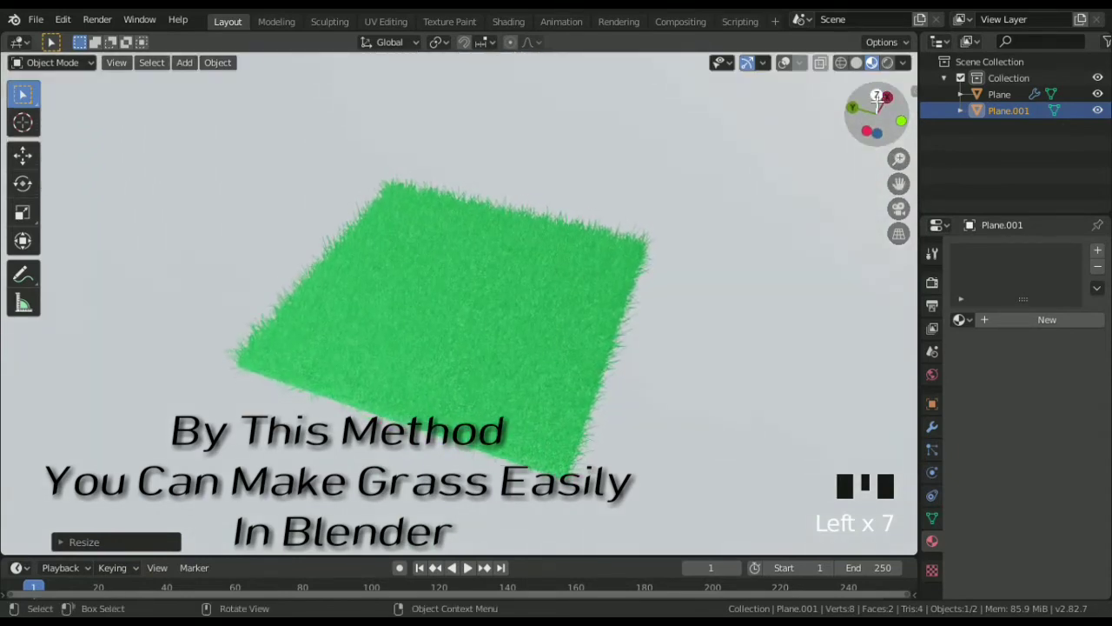
- Scale the ground plane Plane.001 up to about 1.17 times
{"action": "key", "text": "s"}
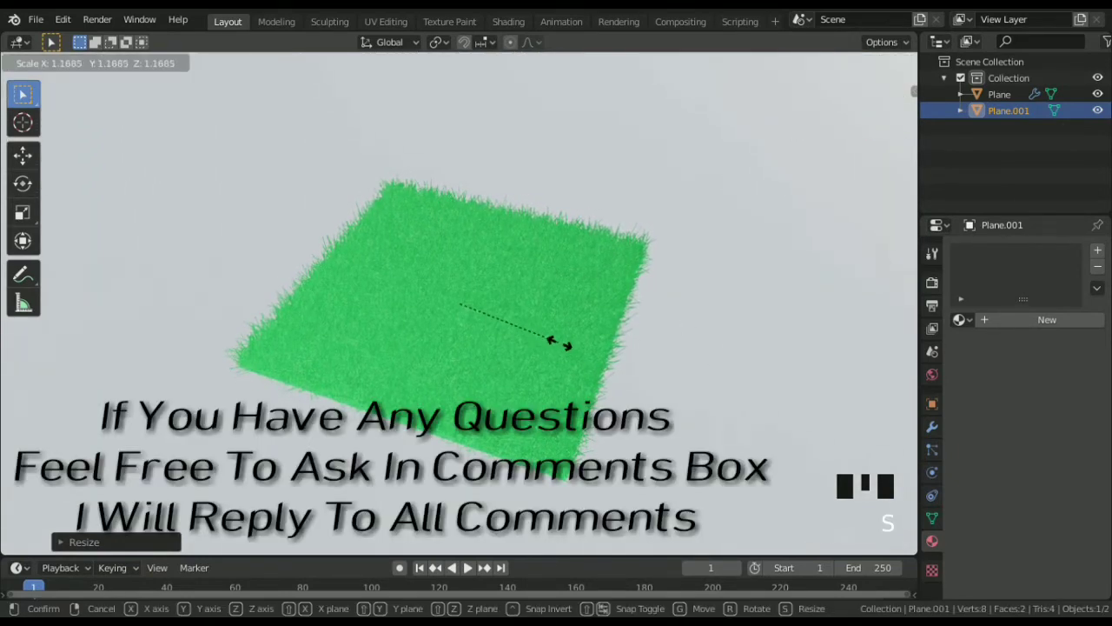